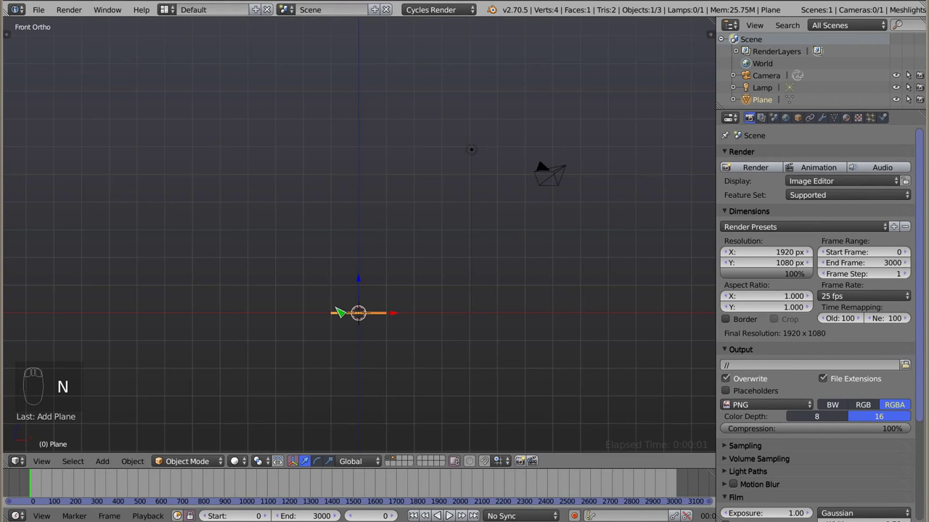
- Add a Screw modifier to the plane and orbit to view the swept shape in perspective
drag(827, 125, 807, 164)
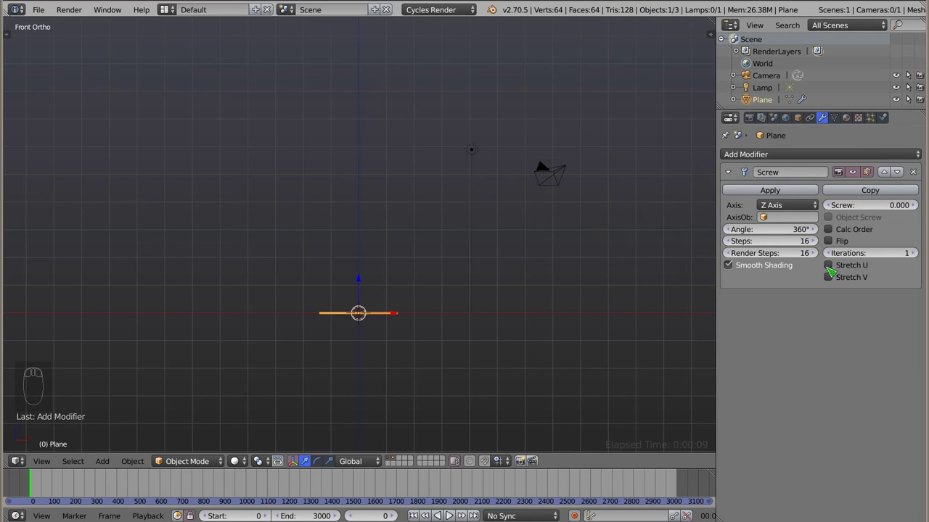
drag(392, 288, 877, 202)
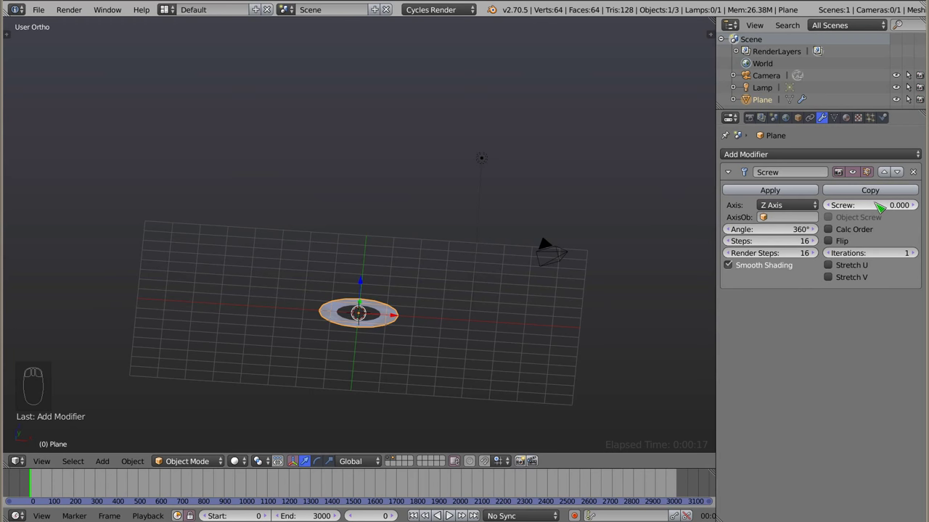
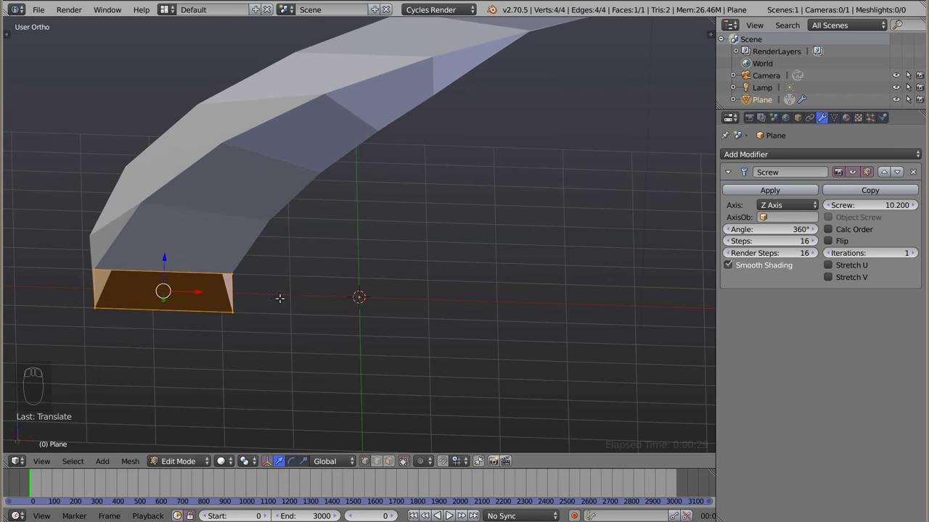
- Rotate the profile face upright from front and side views so the sweep forms a square tube
key(KP_1)
key(r)
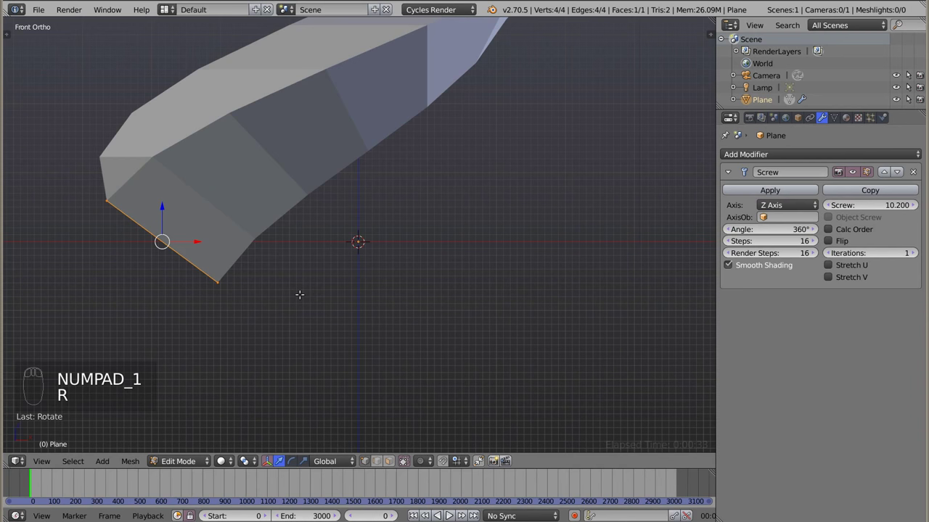
key(KP_3)
key(r)
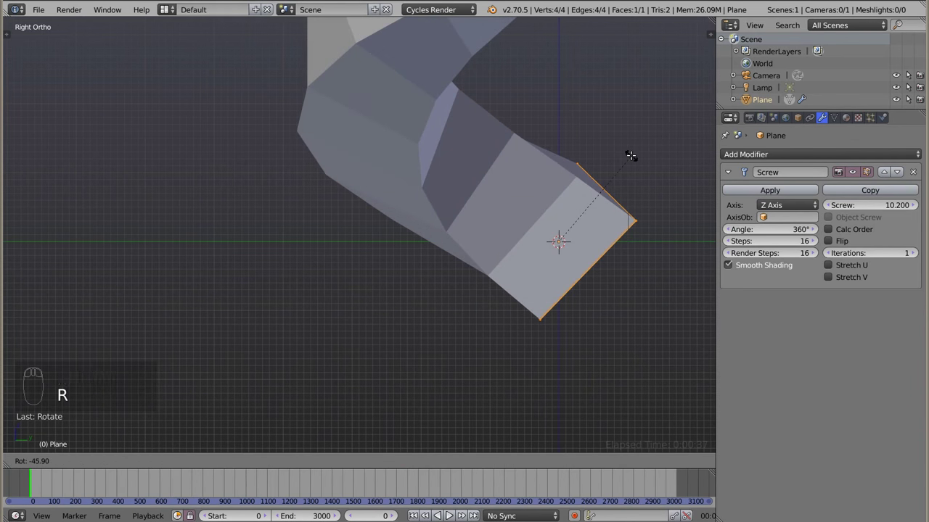
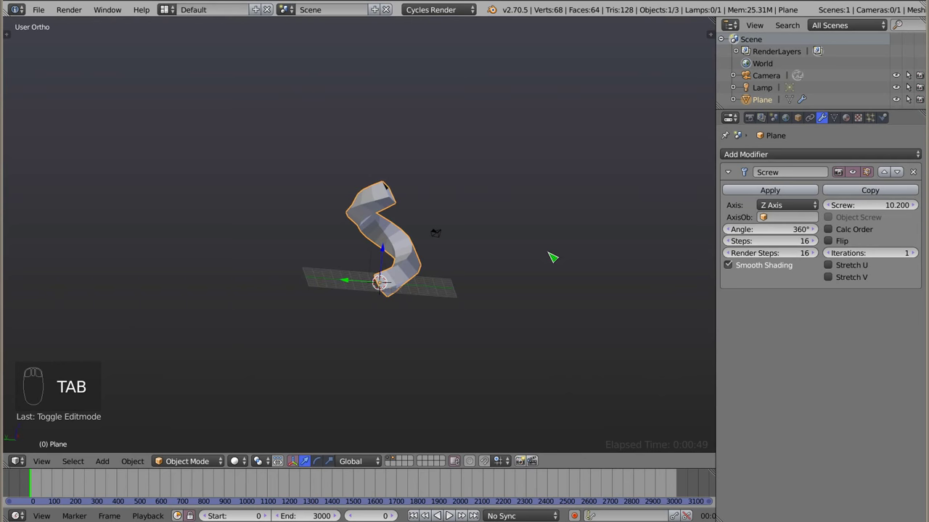
- Set the screw offset to 10 and raise iterations to 6, stacking the tube into a multi-turn spiral
drag(328, 227, 432, 314)
middle_click(429, 315)
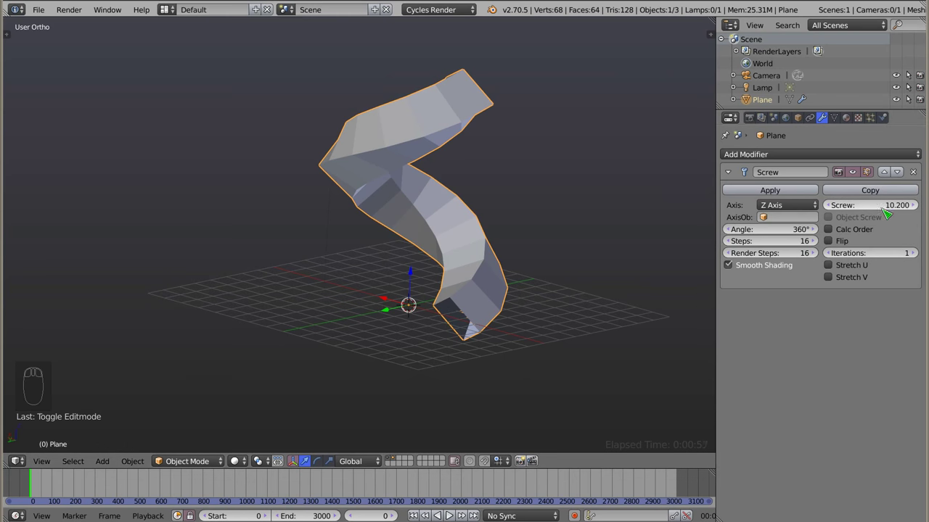
drag(884, 203, 875, 225)
drag(919, 254, 463, 294)
key(s)
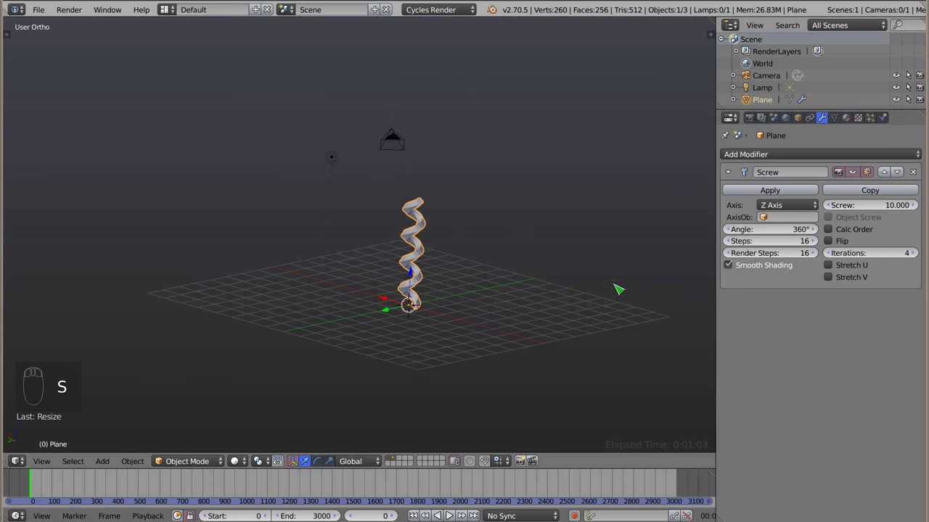
drag(918, 254, 419, 285)
key(s)
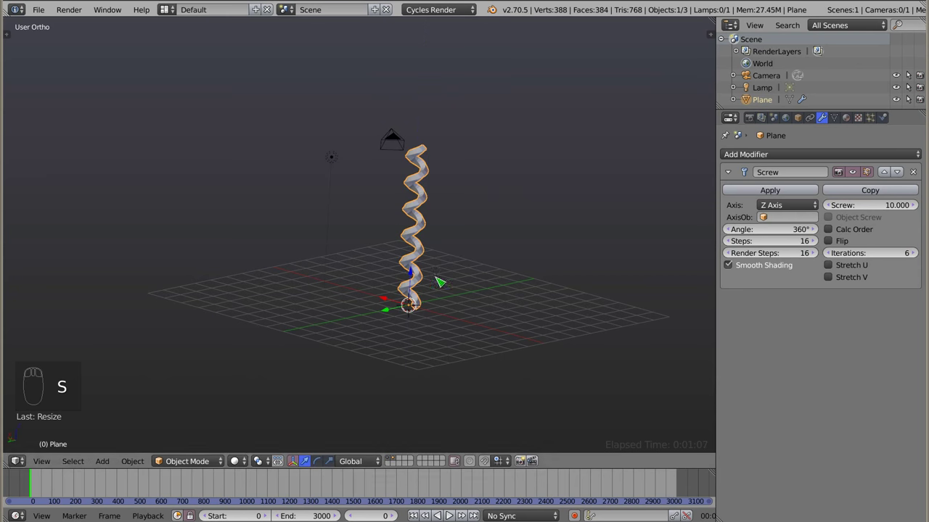
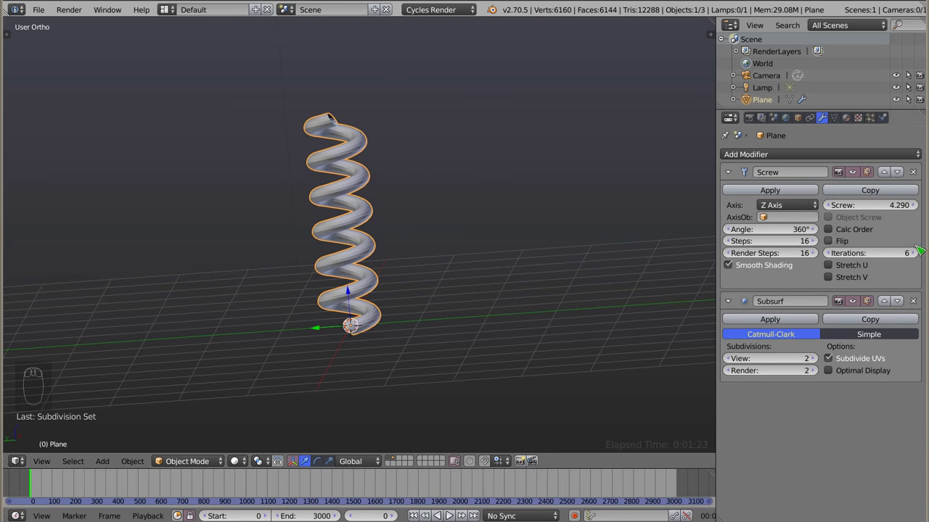
- Increase the spring to ten turns and inspect the long coil from the front view
drag(368, 307, 380, 203)
drag(377, 189, 374, 277)
key(KP_1)
middle_click(378, 121)
drag(356, 203, 379, 221)
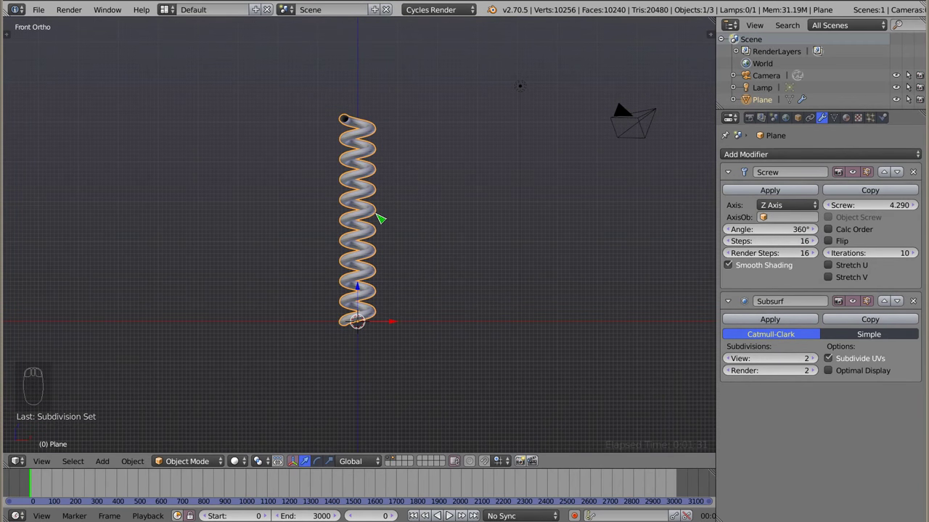
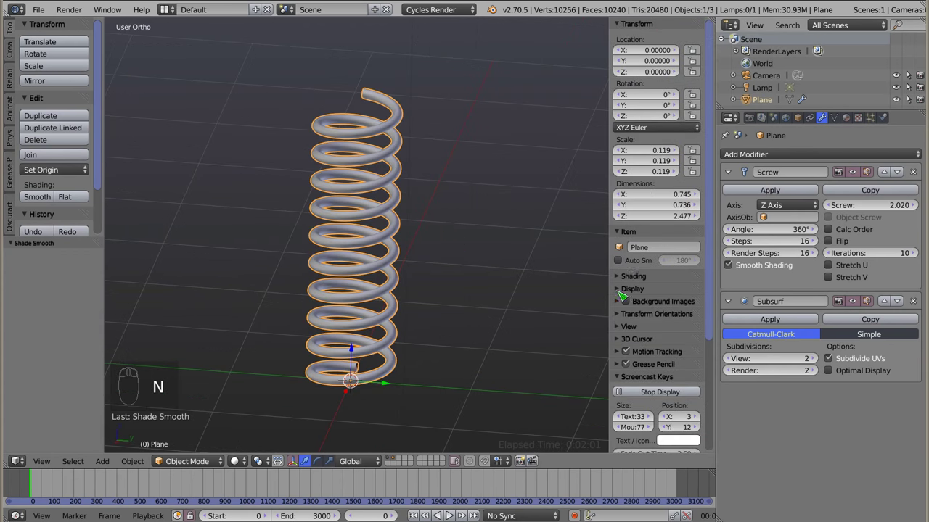
- Enable a shiny metal Matcap preview and check the spring from the front
drag(623, 273, 359, 326)
drag(333, 317, 381, 285)
key(KP_1)
middle_click(359, 275)
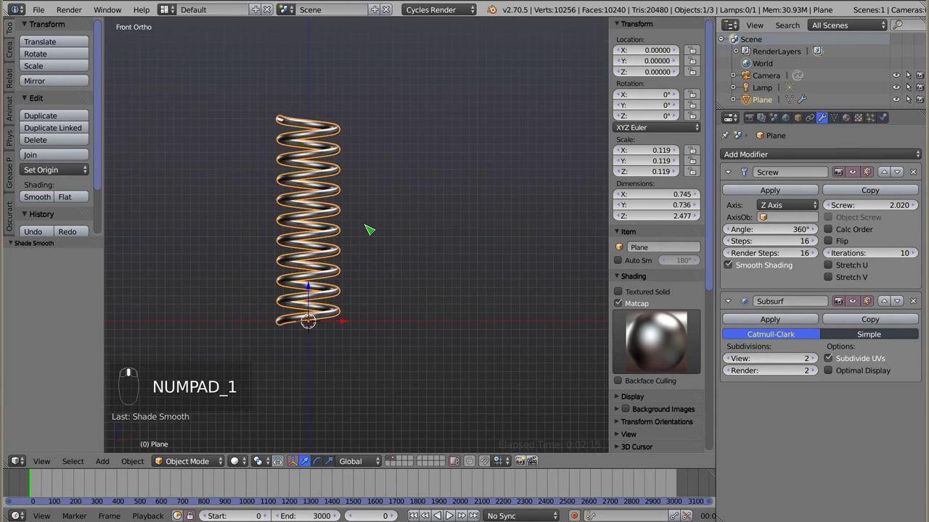
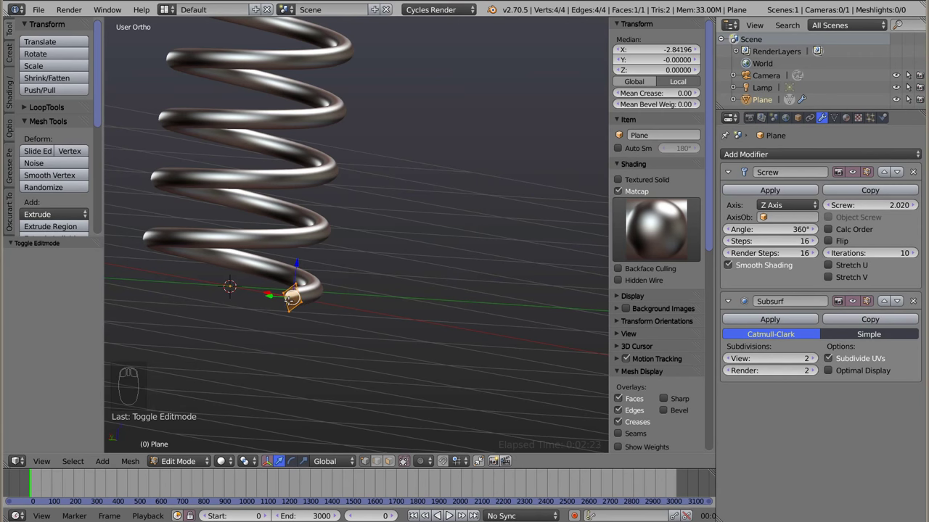
- Return to Object Mode, inspect the spring from above, and apply the Screw modifier permanently
key(Tab)
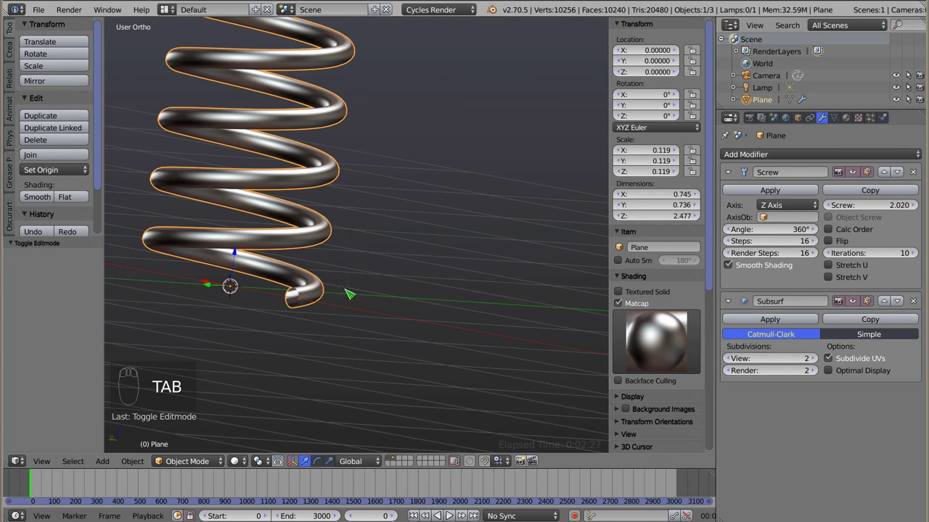
scroll(up, 3)
drag(262, 163, 315, 292)
drag(353, 329, 333, 282)
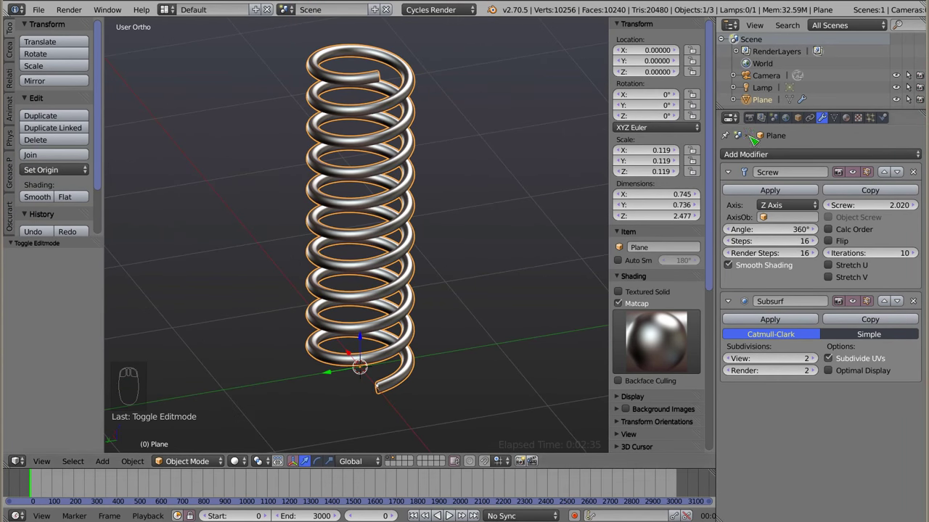
drag(793, 189, 786, 200)
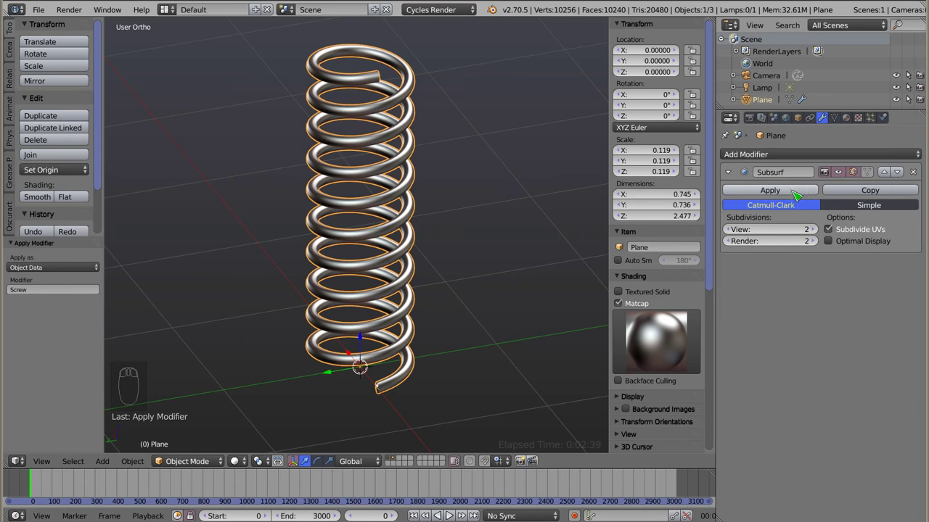
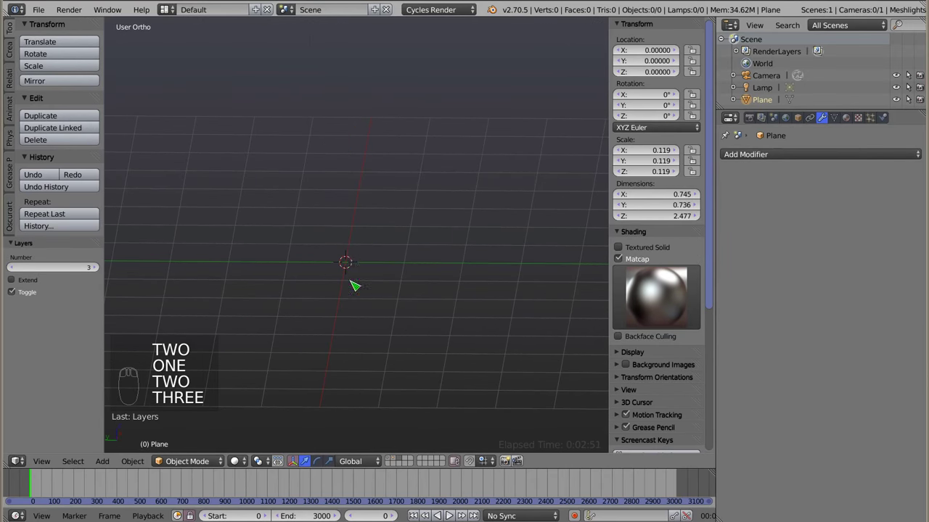
- Add a Bezier curve, extend it into a zigzag, and duplicate its points upward into three stacked tiers
drag(366, 256, 393, 277)
key(shift+a)
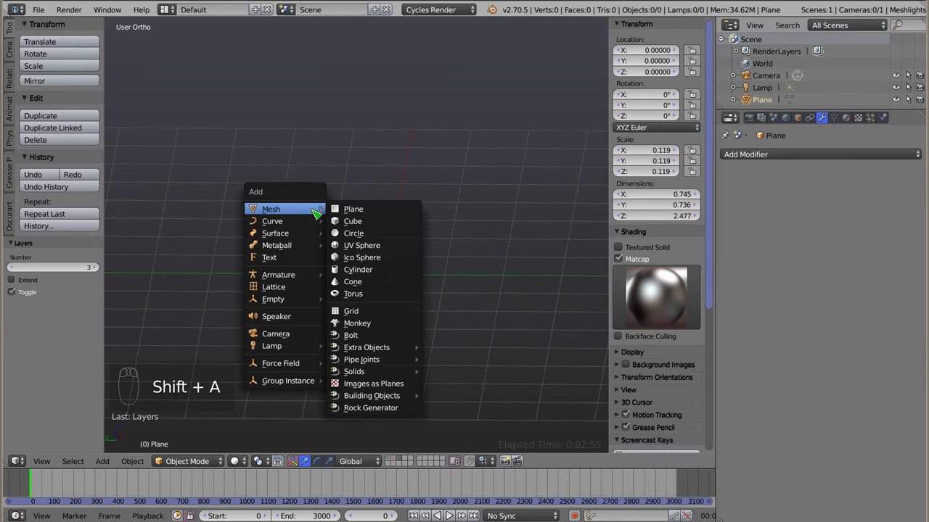
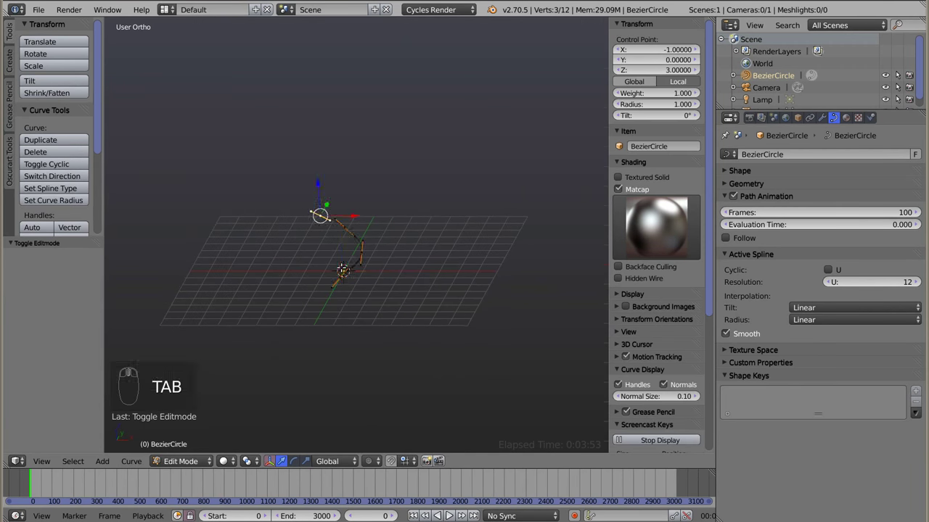
key(a)
key(a)
key(shift+d)
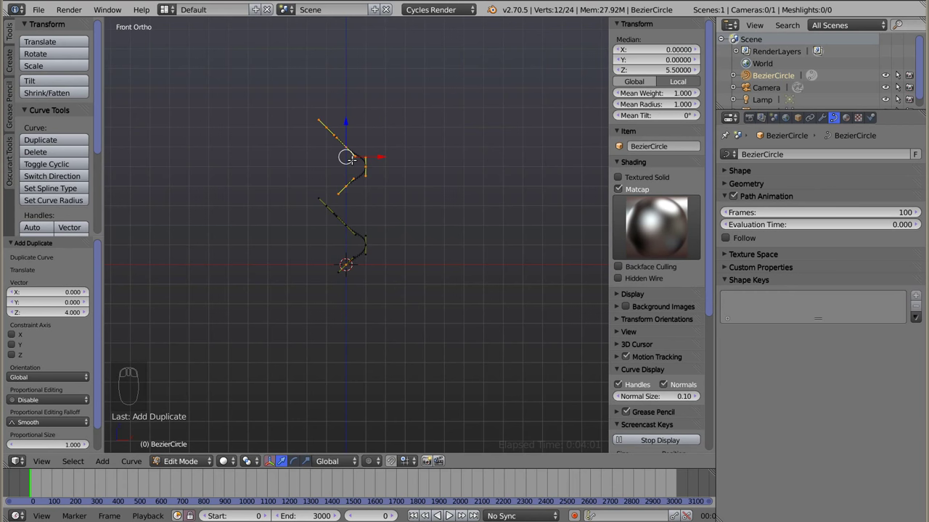
key(shift+d)
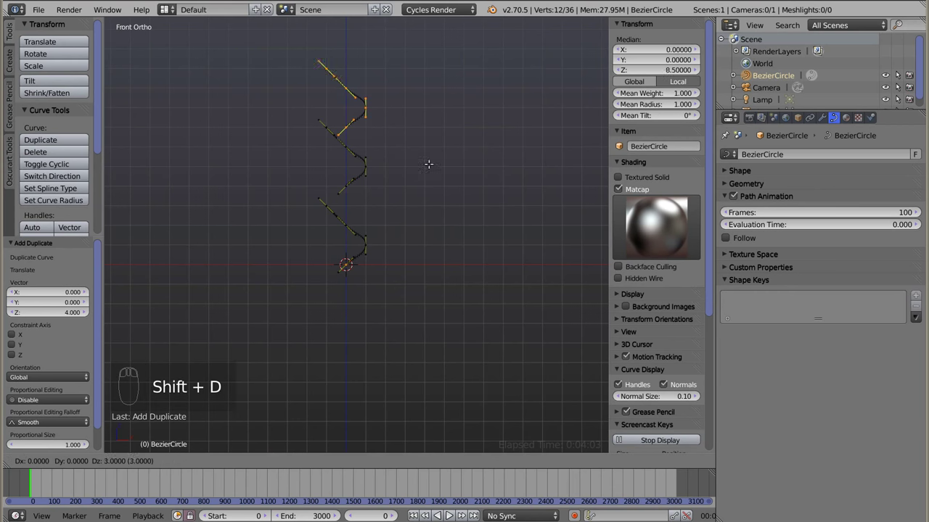
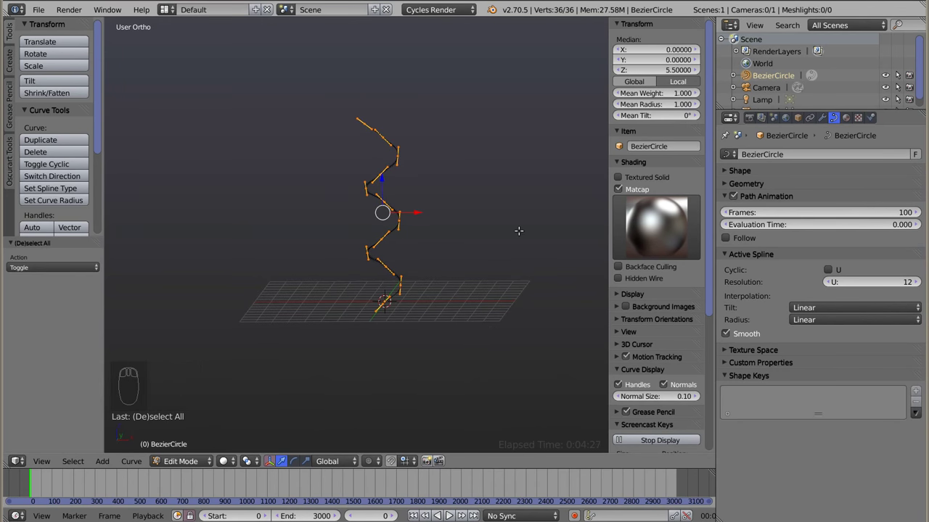
- Scale the zigzag path down to a fifth of its size and view it from the front
key(.)
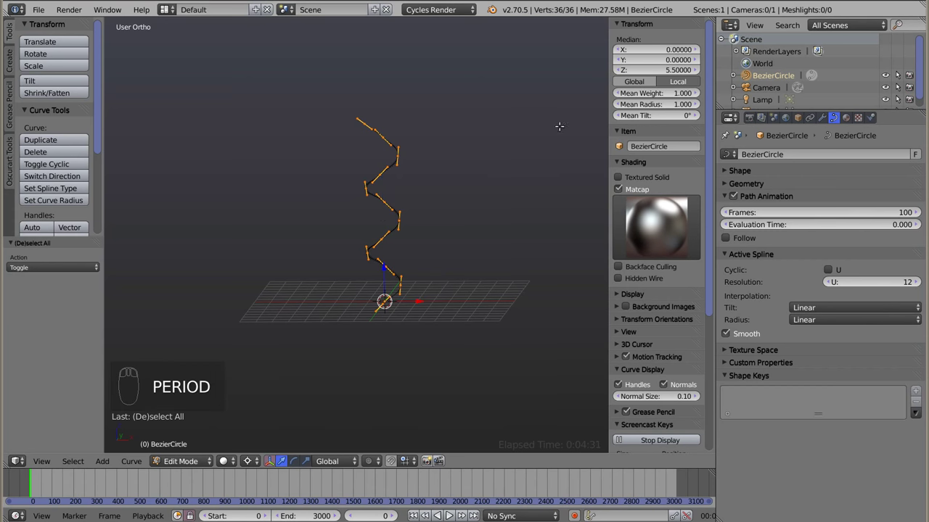
key(s)
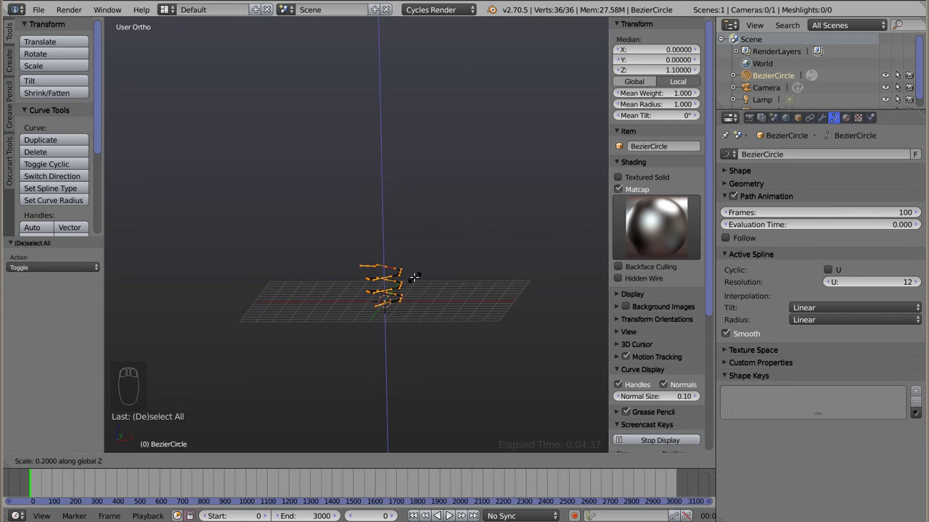
key(KP_1)
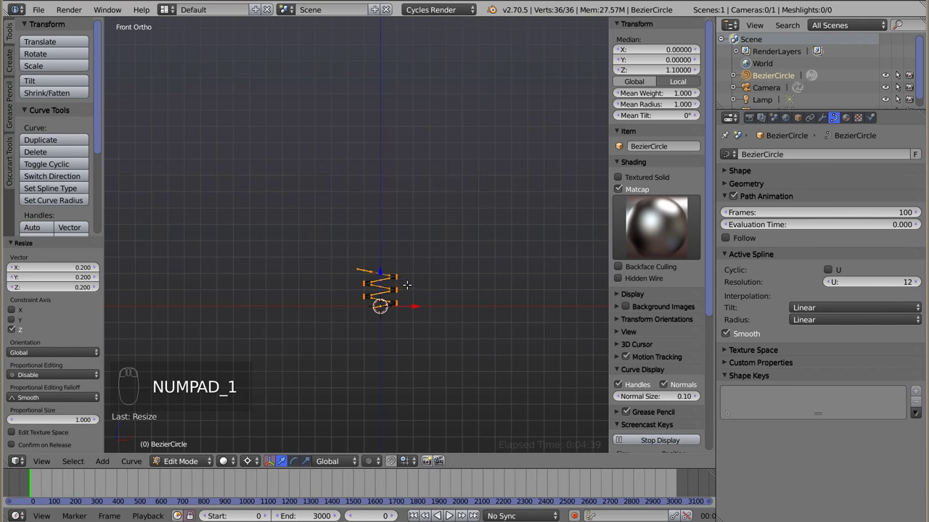
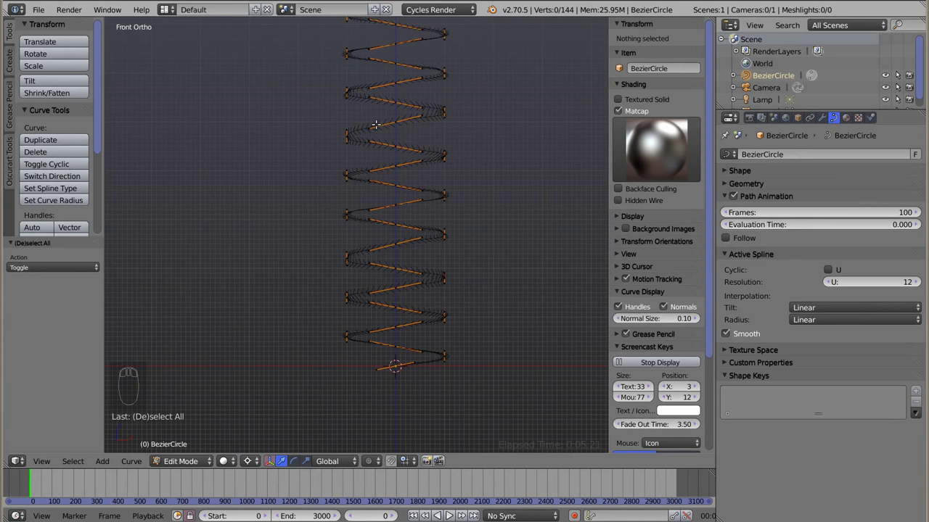
- Select the whole 144-point helix, return to Object Mode and orbit around the coil path
scroll(up, 3)
key(a)
key(z)
drag(376, 129, 563, 200)
key(Tab)
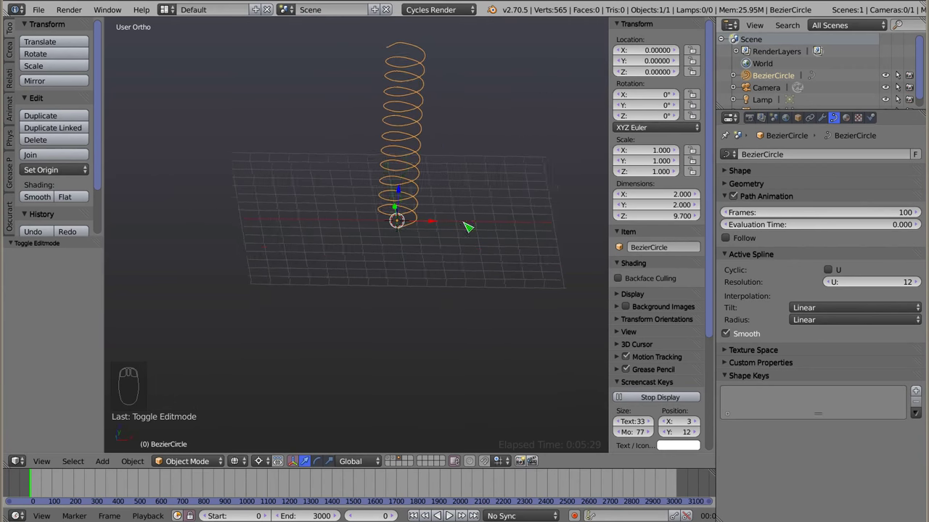
drag(408, 144, 729, 169)
drag(729, 171, 847, 241)
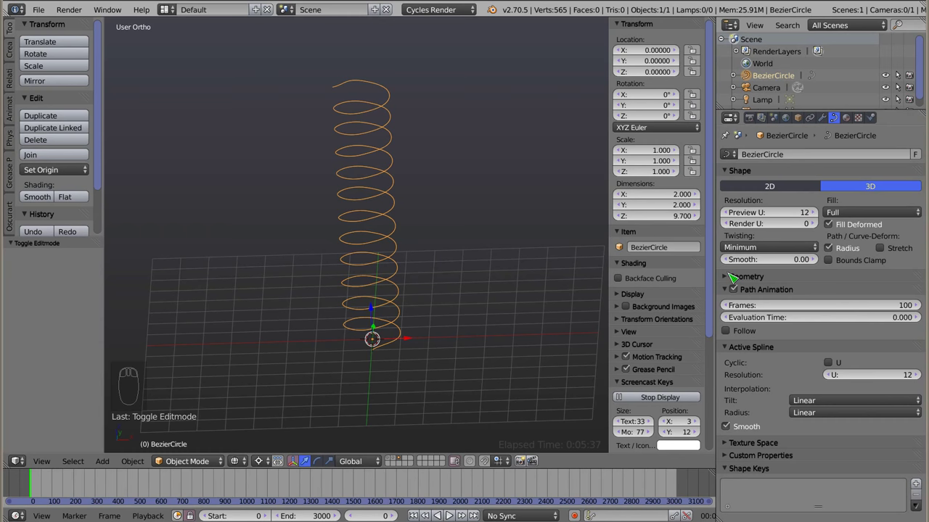
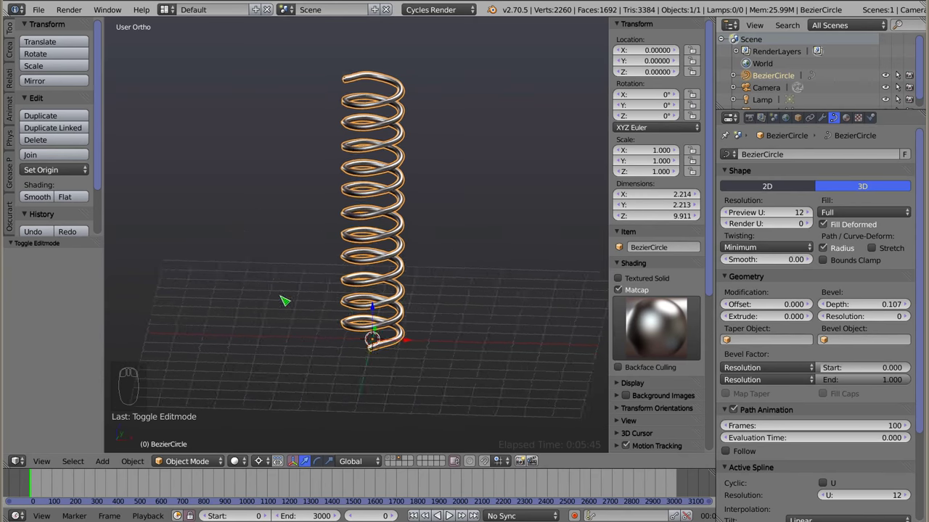
- Orbit the view to look down onto the bevelled spring tube
drag(361, 159, 383, 288)
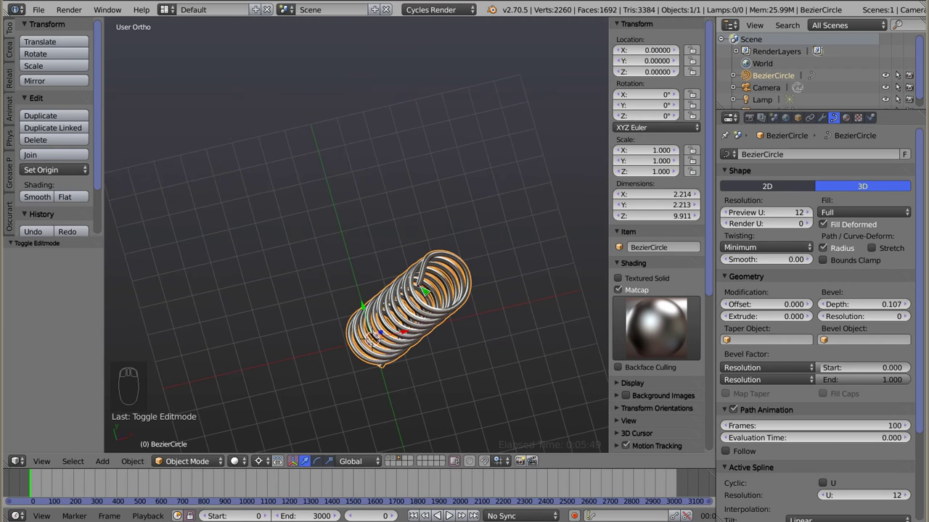
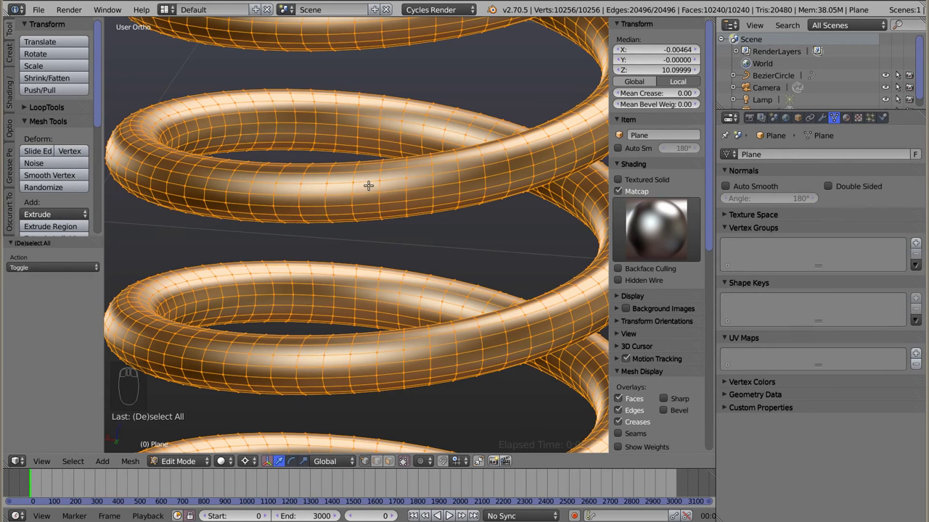
- Poke every quad face of the mesh spring into centre-radiating triangles
key(alt+p)
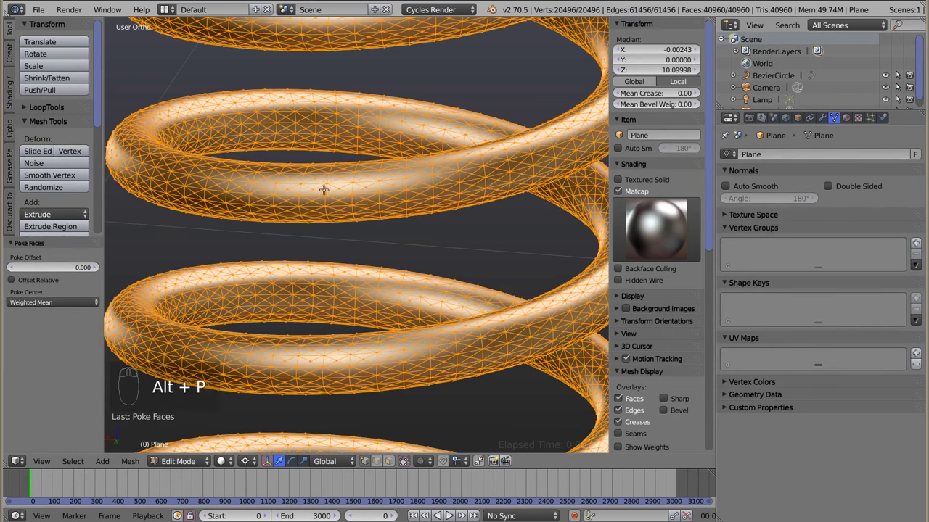
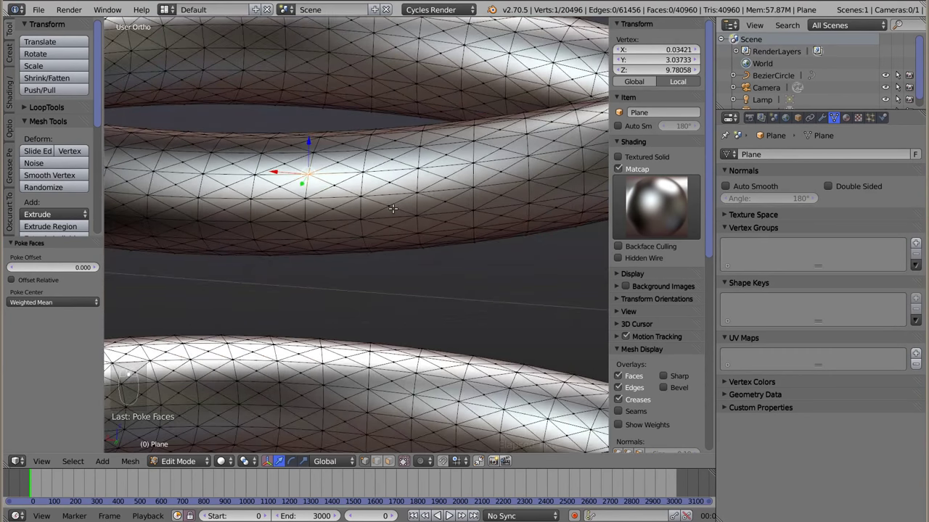
- Select vertices by matching adjacent-face count and dissolve them into a diamond lattice
key(shift+g)
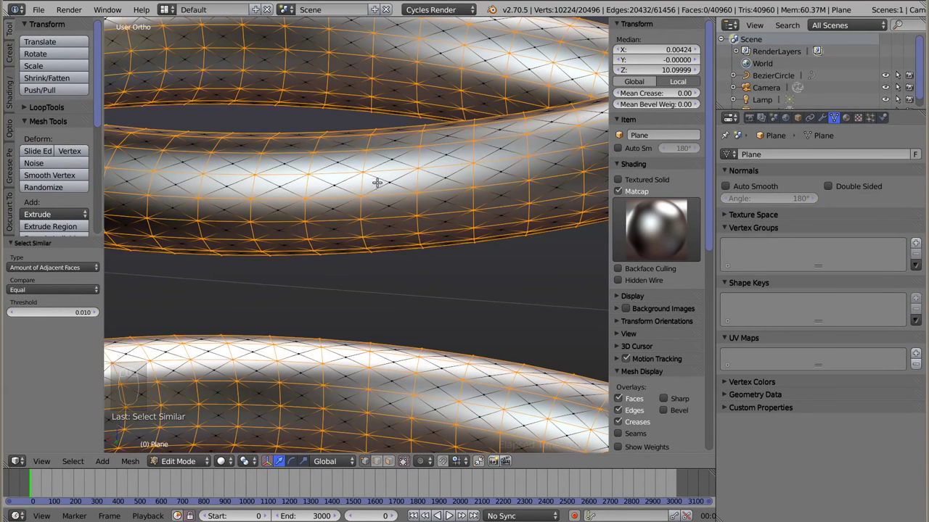
key(x)
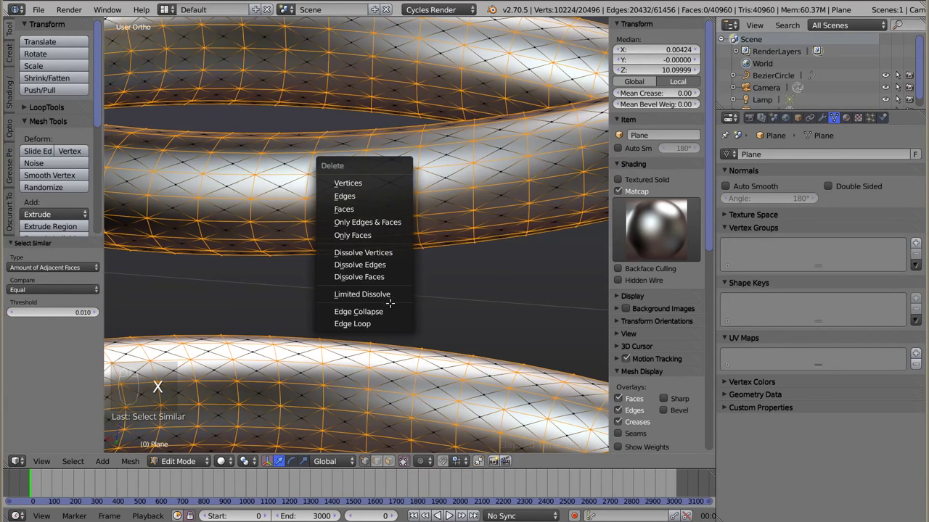
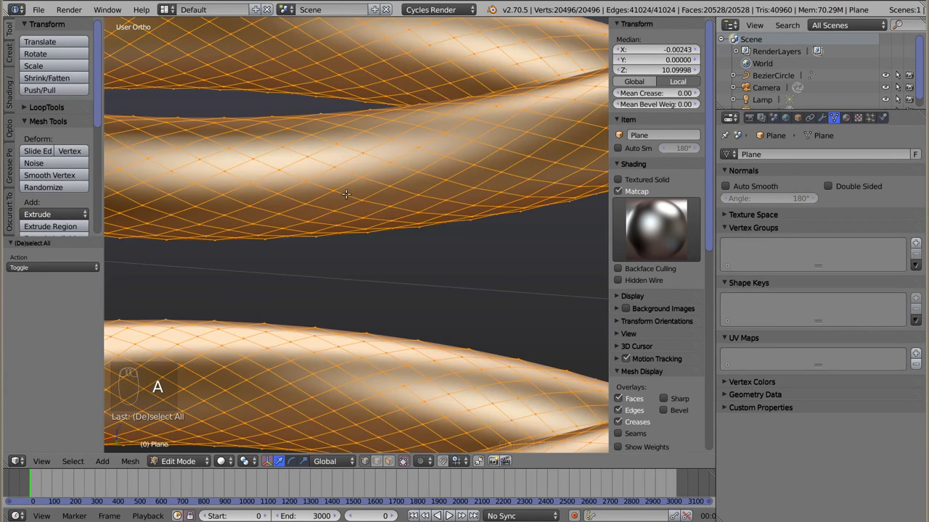
- Bevel the lattice vertices into hexagonal cells and return to Object Mode to view the whole spring
key(ctrl+shift+b)
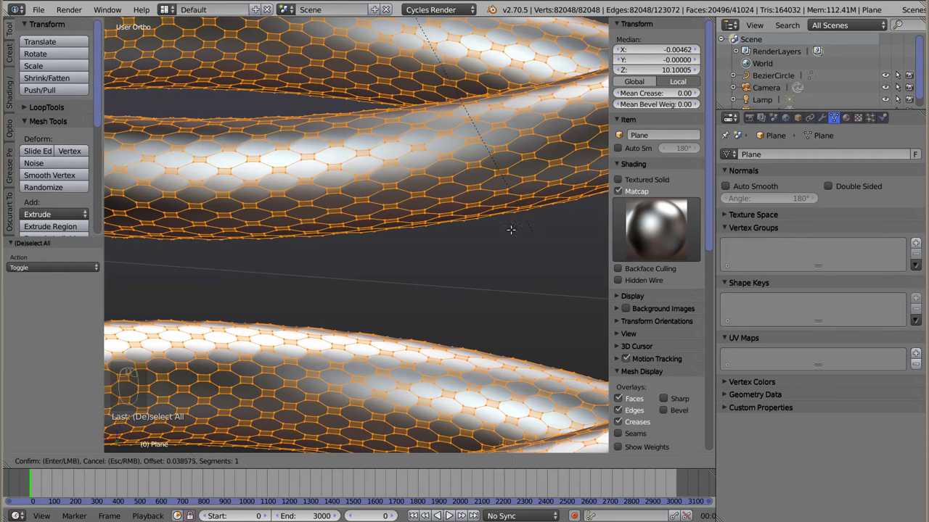
key(Tab)
- Orbit and zoom around the coil to inspect the honeycomb pattern up close
drag(340, 211, 369, 226)
middle_click(369, 227)
middle_click(364, 210)
drag(368, 226, 297, 193)
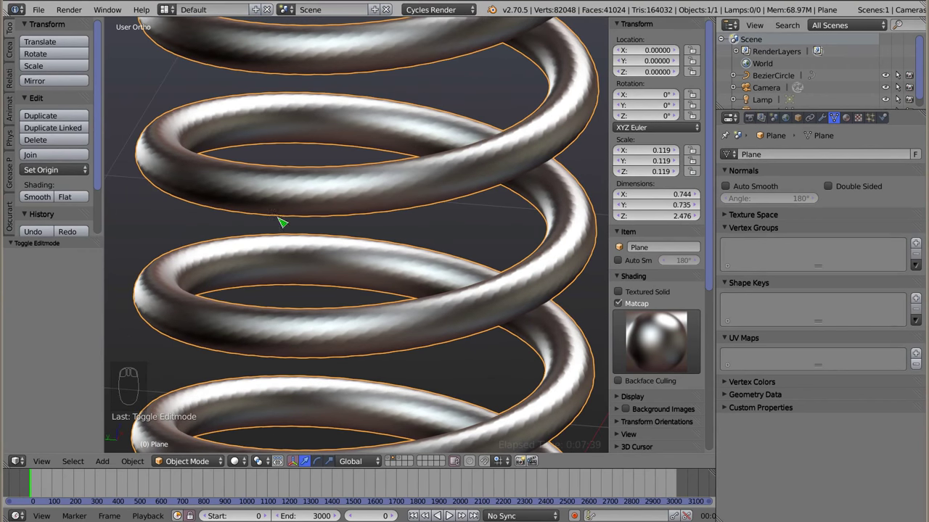
drag(463, 320, 378, 308)
scroll(down, 3)
drag(386, 238, 374, 315)
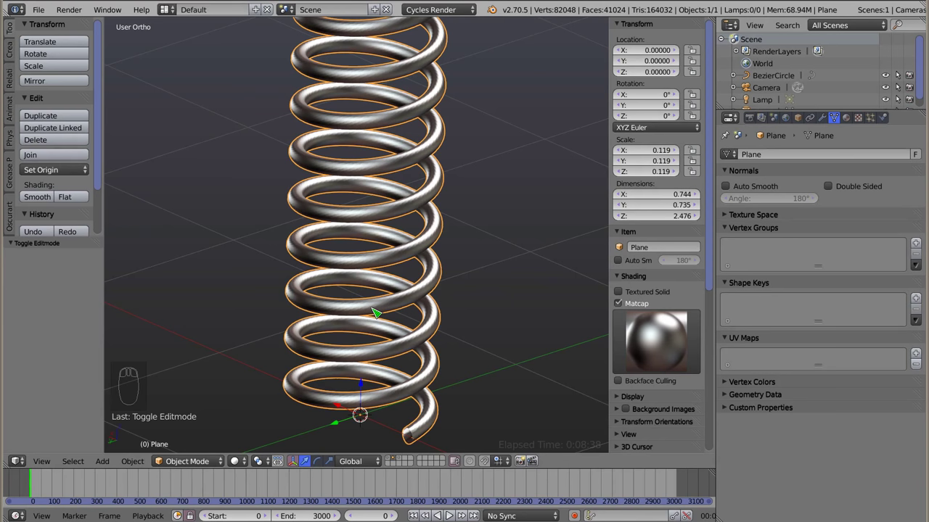